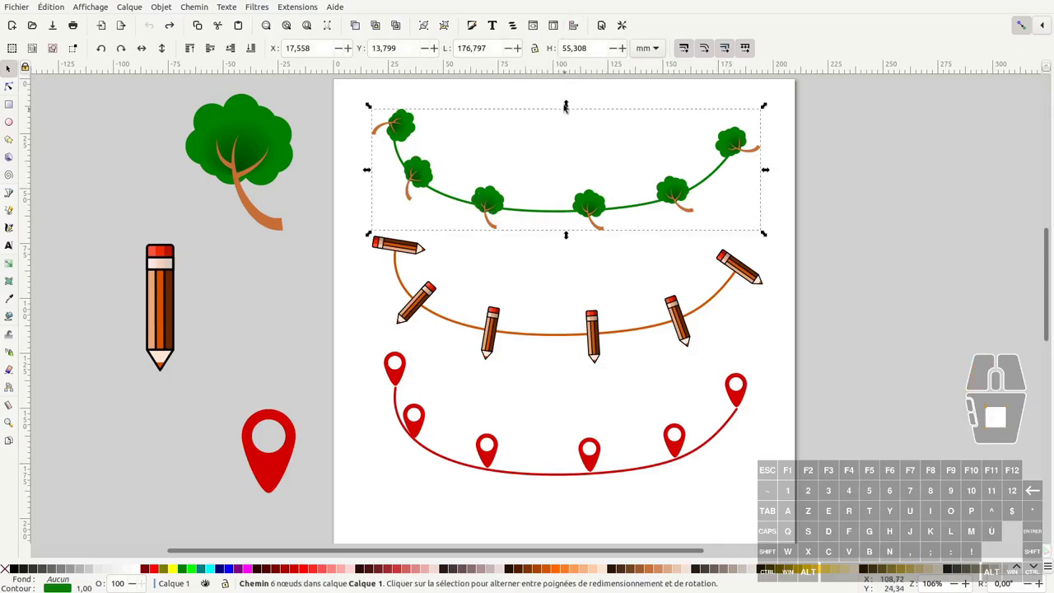
- In Fill and Stroke's Stroke style, set the middle markers to enlarged Arrow1L arrowheads
{"action": "left_click", "coordinate": [477, 29]}
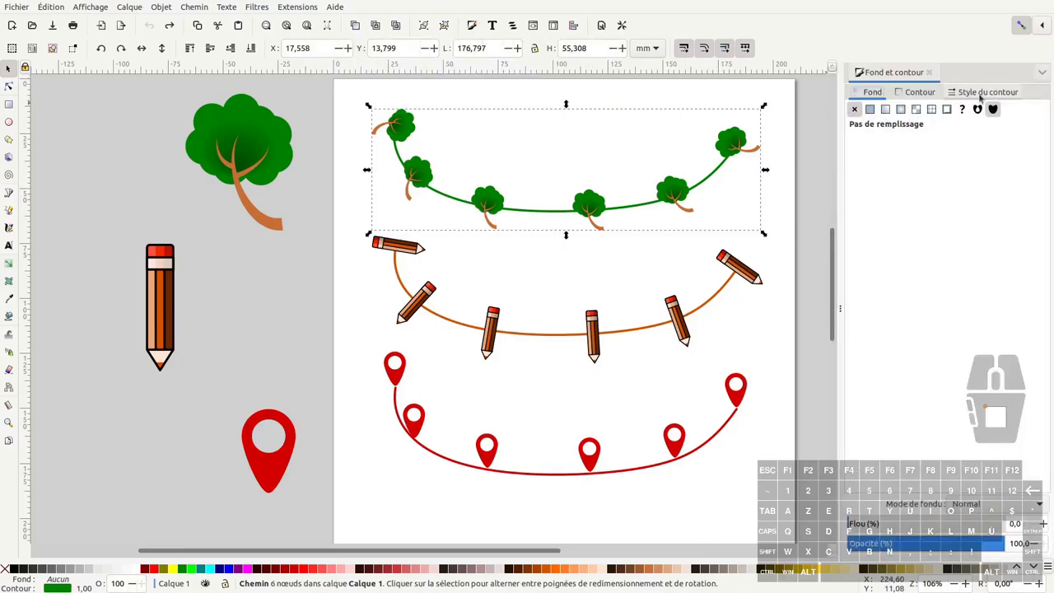
{"action": "left_click", "coordinate": [981, 93]}
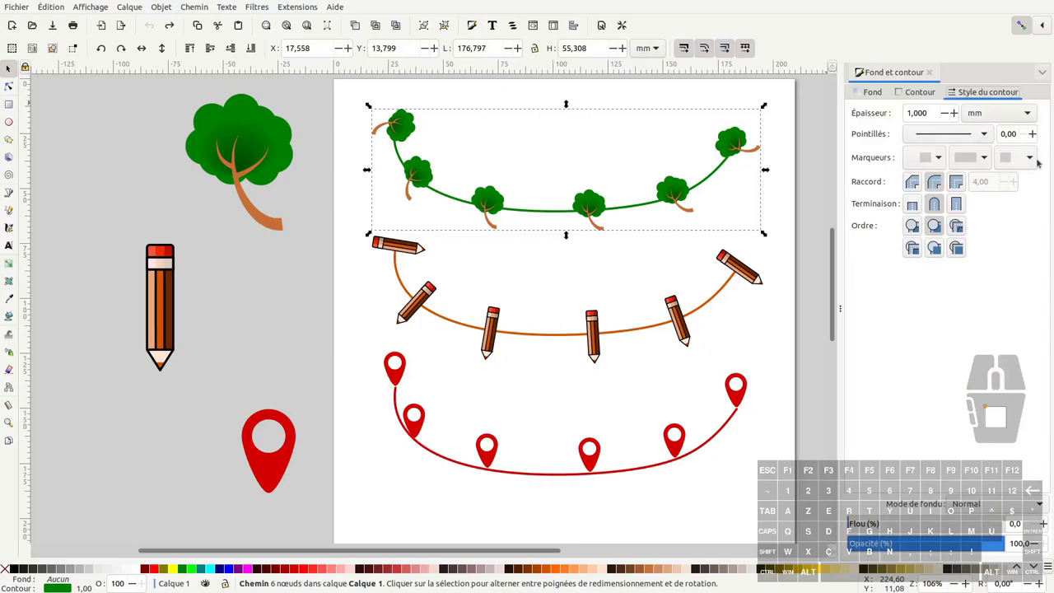
{"action": "left_click", "coordinate": [978, 159]}
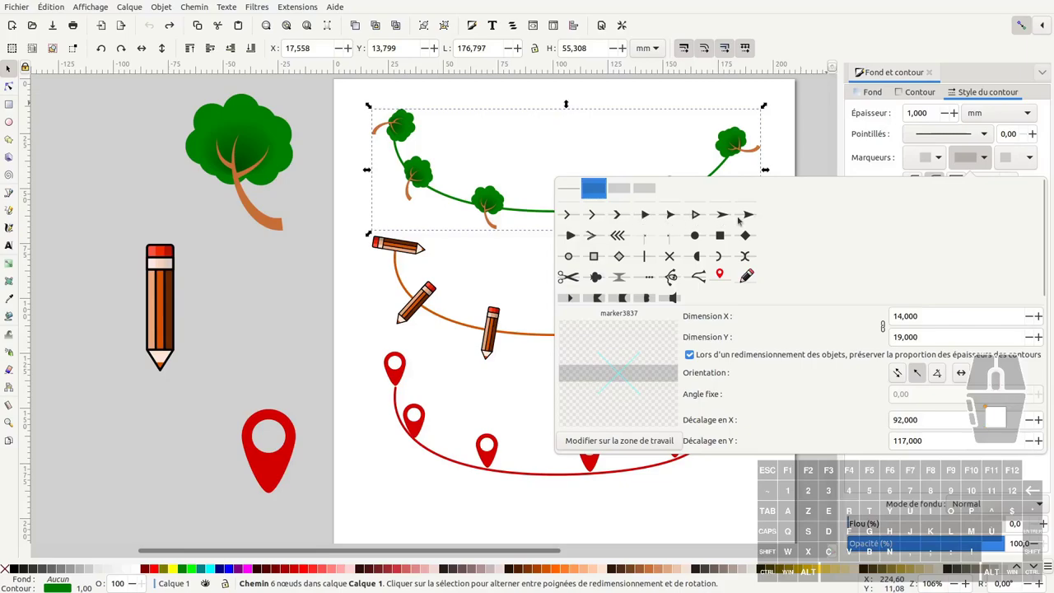
{"action": "left_click", "coordinate": [572, 293]}
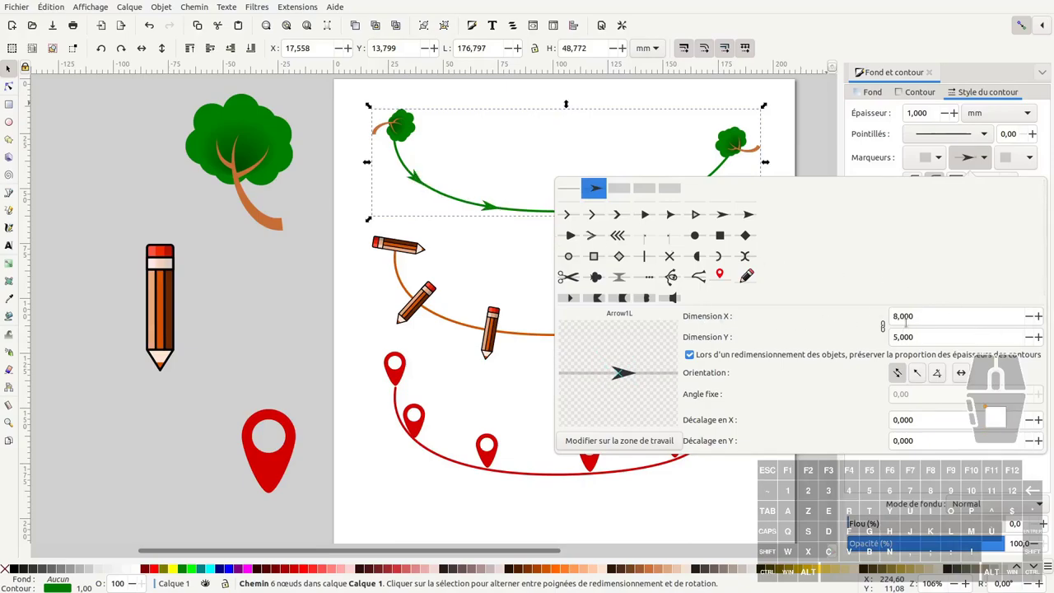
{"action": "left_click", "coordinate": [572, 293]}
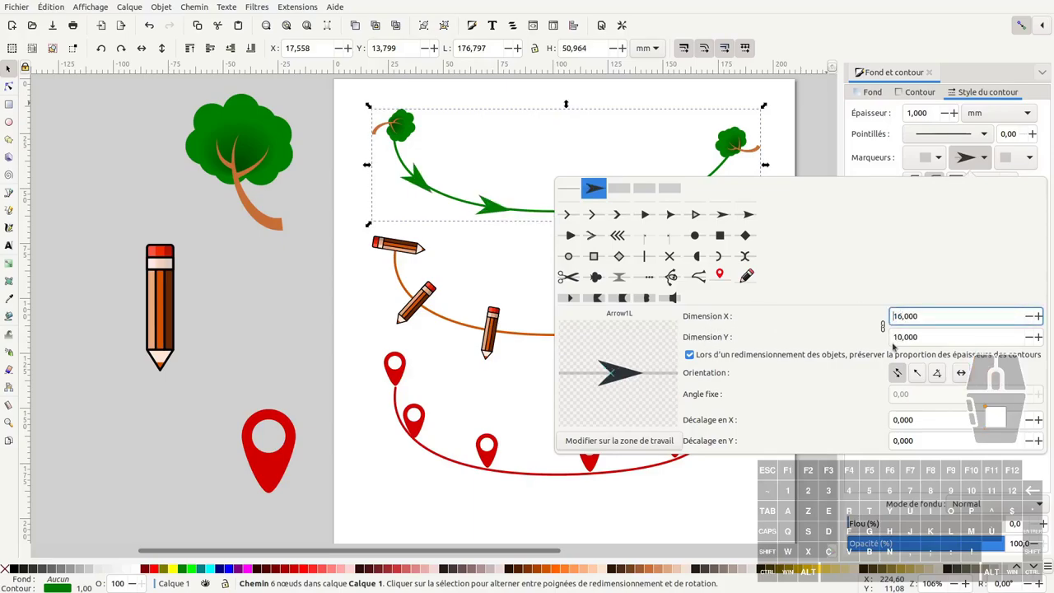
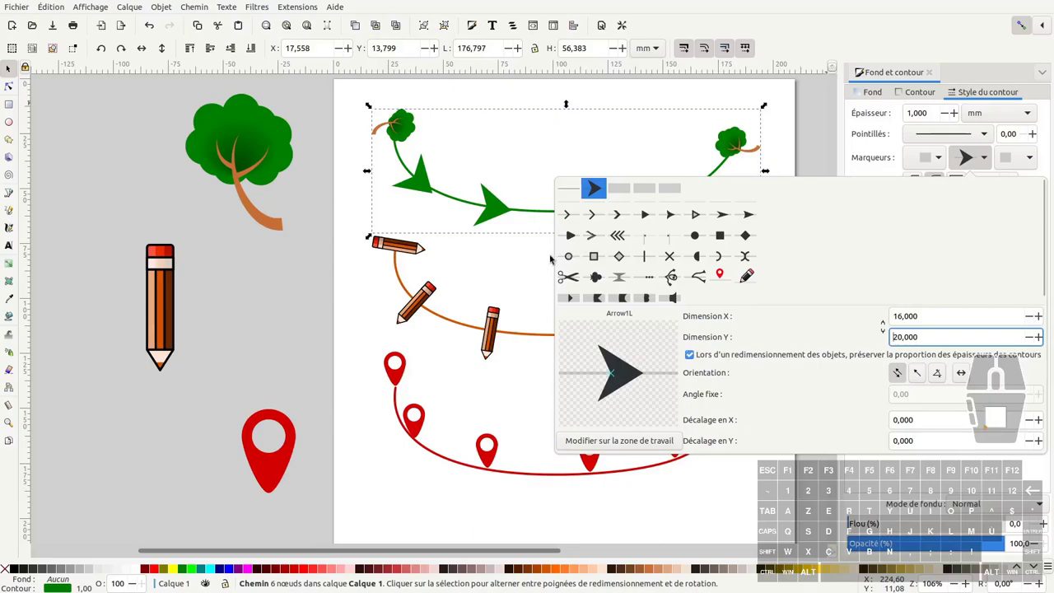
{"action": "left_click", "coordinate": [572, 293]}
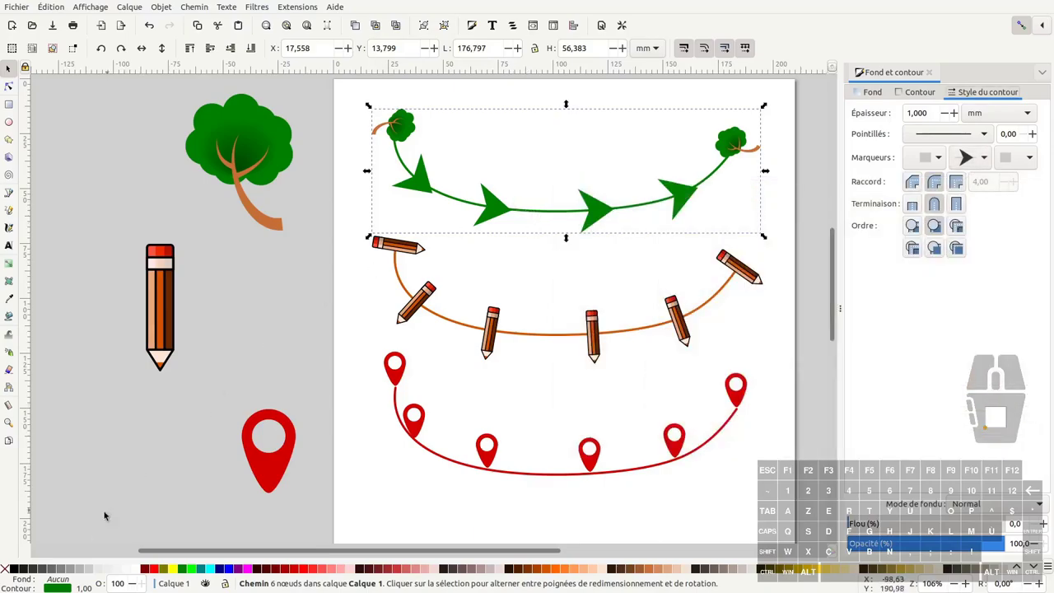
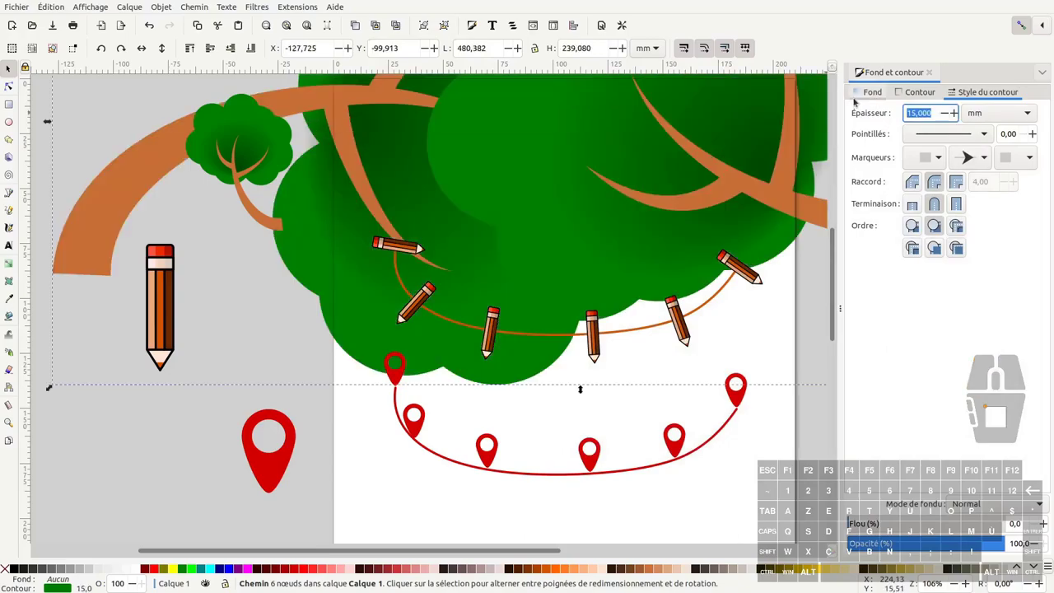
- Reduce the green curve's stroke width to 0.900 mm in Stroke style
{"action": "double_click", "coordinate": [947, 114]}
{"action": "left_click", "coordinate": [812, 233]}
{"action": "left_click", "coordinate": [945, 116]}
{"action": "left_click", "coordinate": [945, 116]}
{"action": "left_click", "coordinate": [945, 116]}
{"action": "left_click", "coordinate": [945, 116]}
{"action": "left_click", "coordinate": [945, 116]}
{"action": "left_click", "coordinate": [945, 116]}
{"action": "left_click", "coordinate": [945, 116]}
{"action": "double_click", "coordinate": [946, 117]}
{"action": "left_click", "coordinate": [945, 111]}
{"action": "left_click", "coordinate": [945, 112]}
{"action": "left_click", "coordinate": [945, 111]}
{"action": "left_click", "coordinate": [945, 111]}
{"action": "double_click", "coordinate": [945, 111]}
{"action": "left_click", "coordinate": [959, 155]}
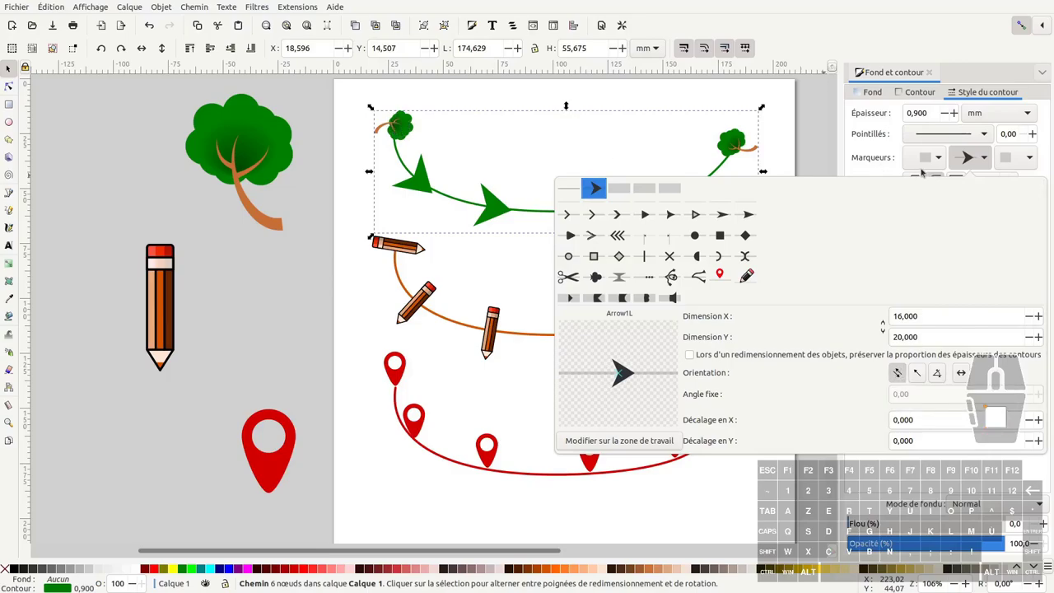
- Replace the start tree marker with the Arrow2 arrowhead and adjust its size values
{"action": "left_click", "coordinate": [929, 161]}
{"action": "left_click", "coordinate": [929, 161]}
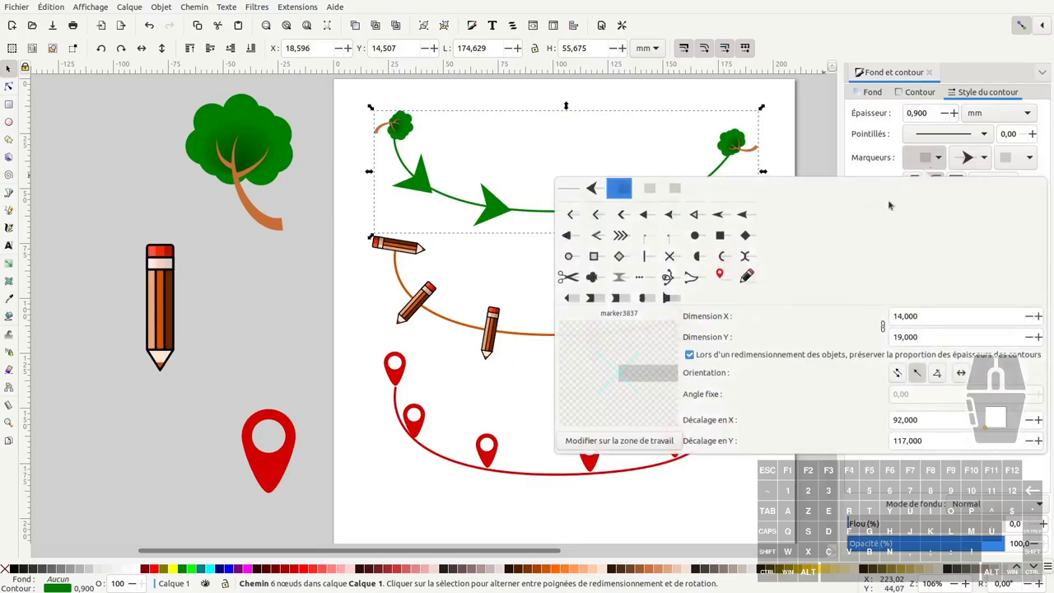
{"action": "left_click", "coordinate": [746, 215]}
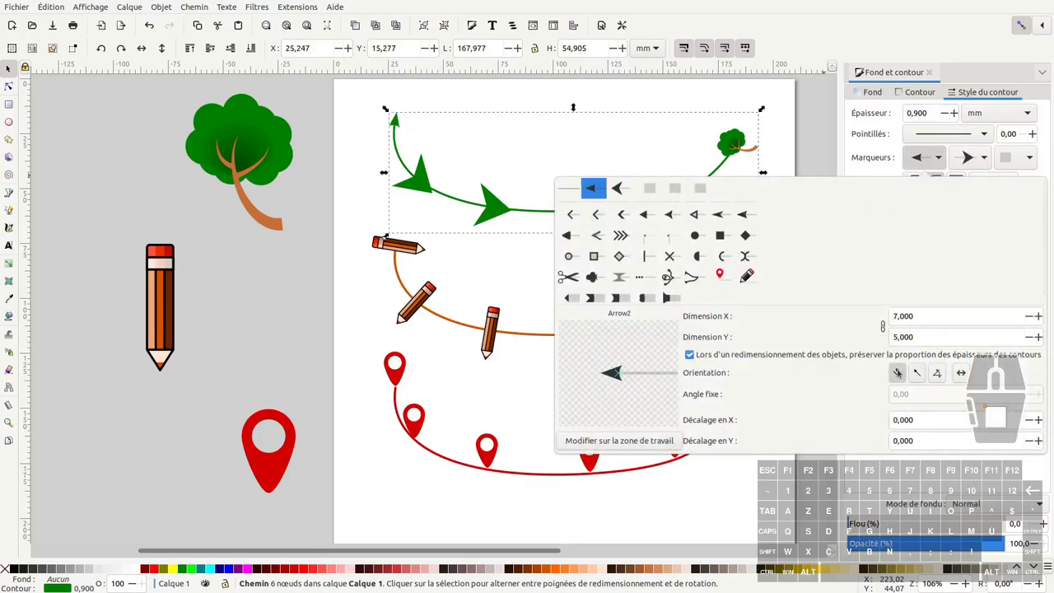
{"action": "left_click", "coordinate": [898, 372]}
{"action": "left_click", "coordinate": [899, 372]}
{"action": "left_click", "coordinate": [921, 373]}
{"action": "left_click", "coordinate": [901, 373]}
{"action": "left_click", "coordinate": [915, 372]}
{"action": "left_click", "coordinate": [914, 375]}
{"action": "left_click", "coordinate": [899, 372]}
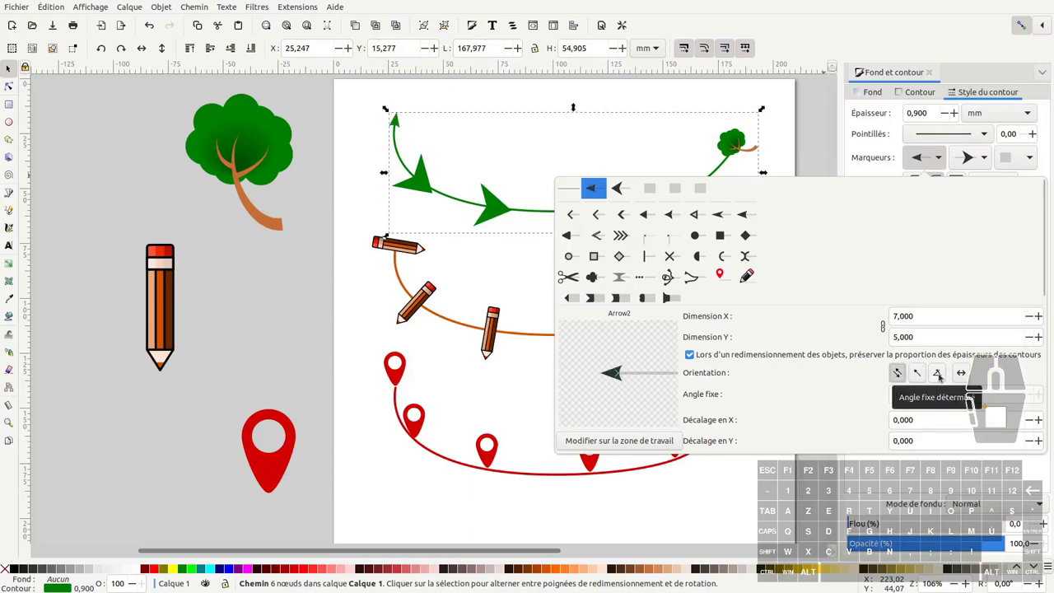
- Change the start arrowhead's orientation option
{"action": "left_click", "coordinate": [939, 376]}
{"action": "left_click", "coordinate": [1037, 398]}
{"action": "left_click", "coordinate": [1040, 398]}
{"action": "double_click", "coordinate": [1040, 396]}
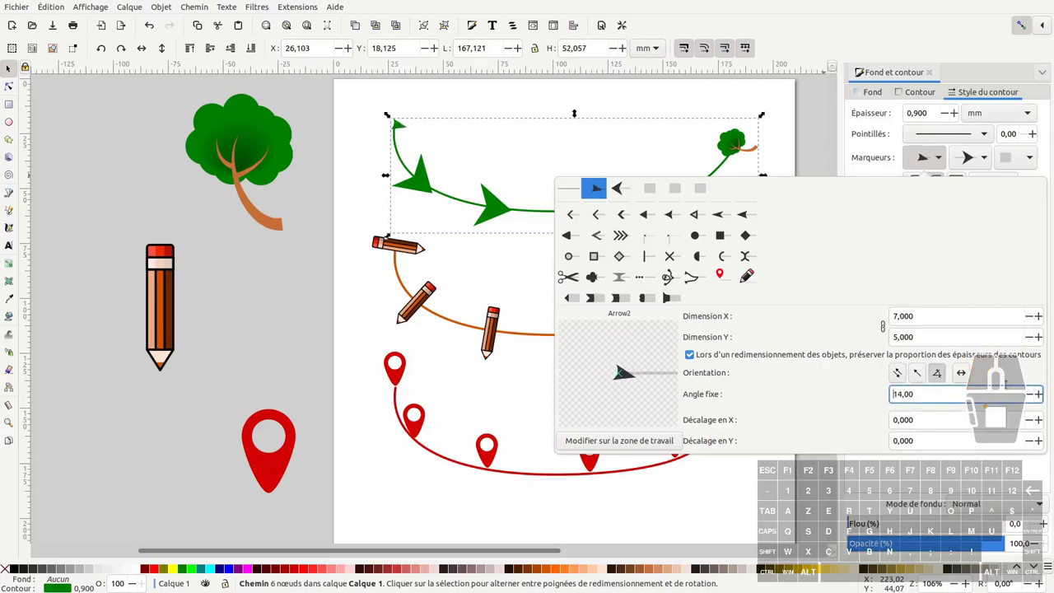
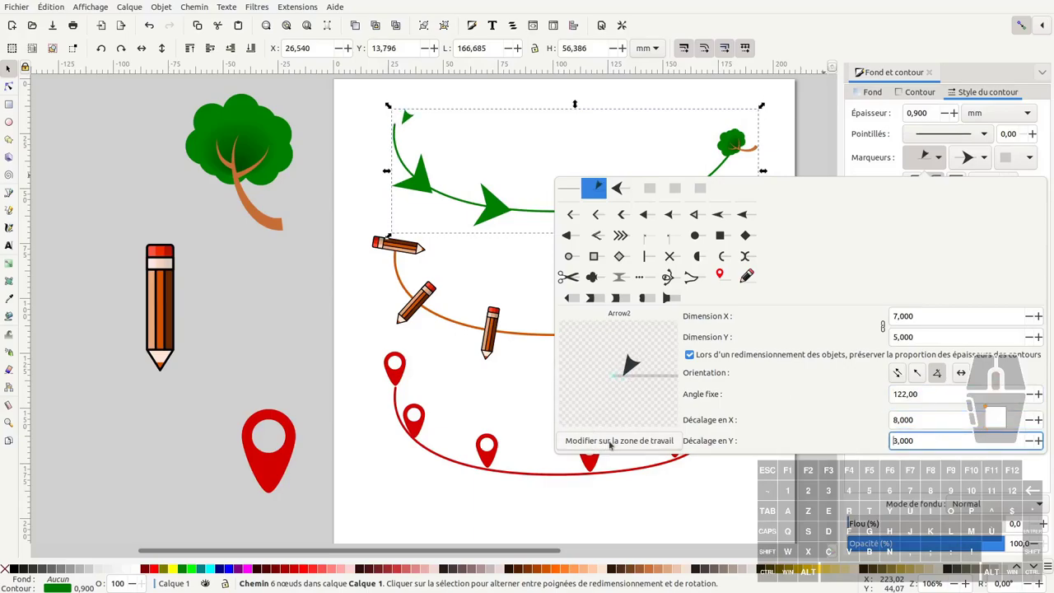
- Edit the start marker on canvas, enlarging and rotating it to point along the curve, then deselect
{"action": "left_click", "coordinate": [612, 439]}
{"action": "middle_click", "coordinate": [612, 439]}
{"action": "middle_click", "coordinate": [412, 98]}
{"action": "middle_click", "coordinate": [415, 95]}
{"action": "left_click_drag", "start_coordinate": [409, 169], "coordinate": [397, 159]}
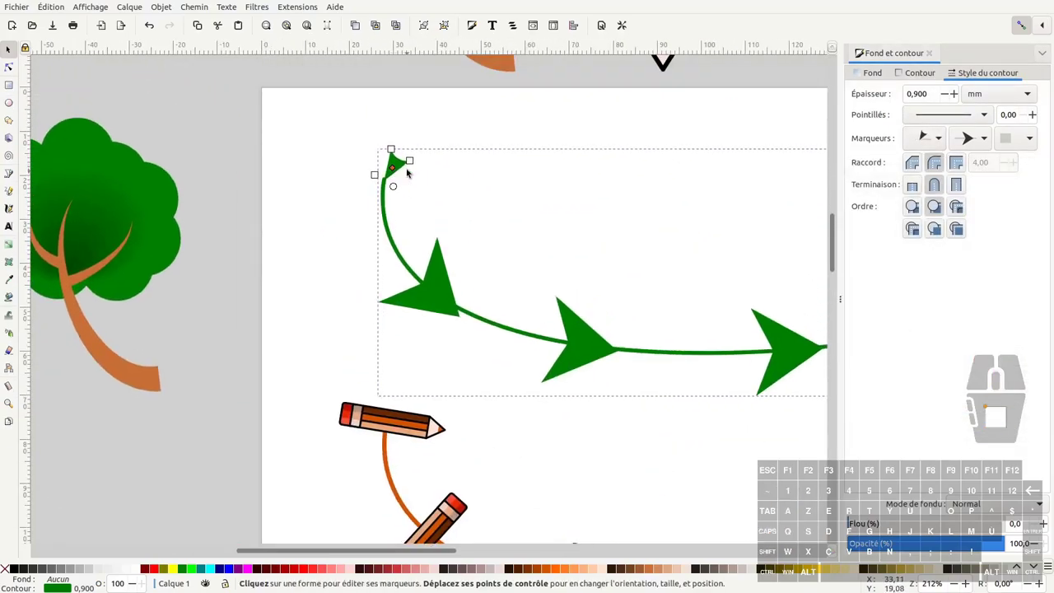
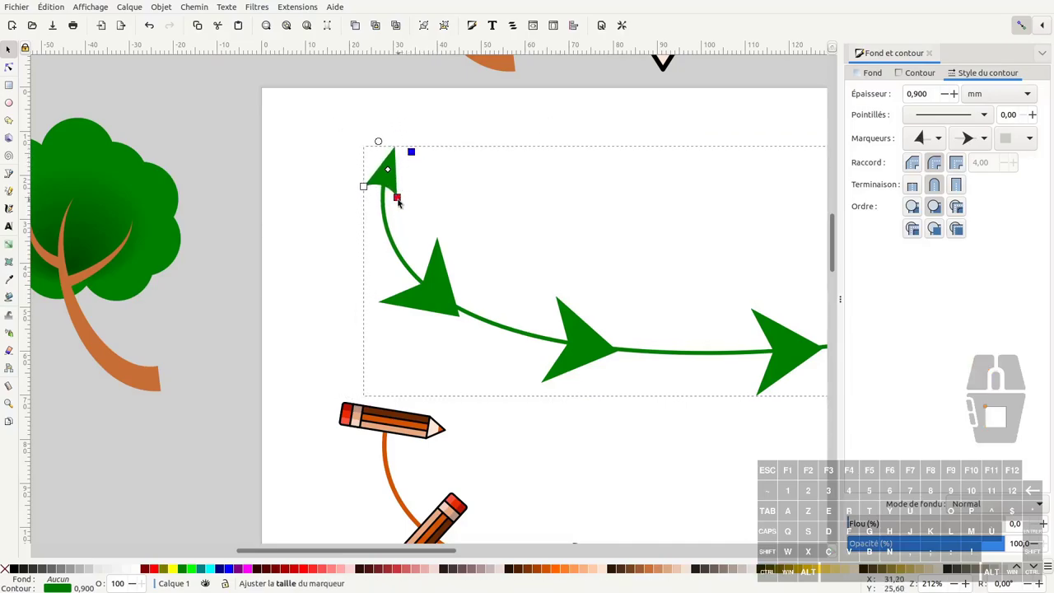
{"action": "left_click", "coordinate": [413, 153]}
{"action": "left_click", "coordinate": [365, 189]}
{"action": "left_click_drag", "start_coordinate": [397, 201], "coordinate": [399, 207]}
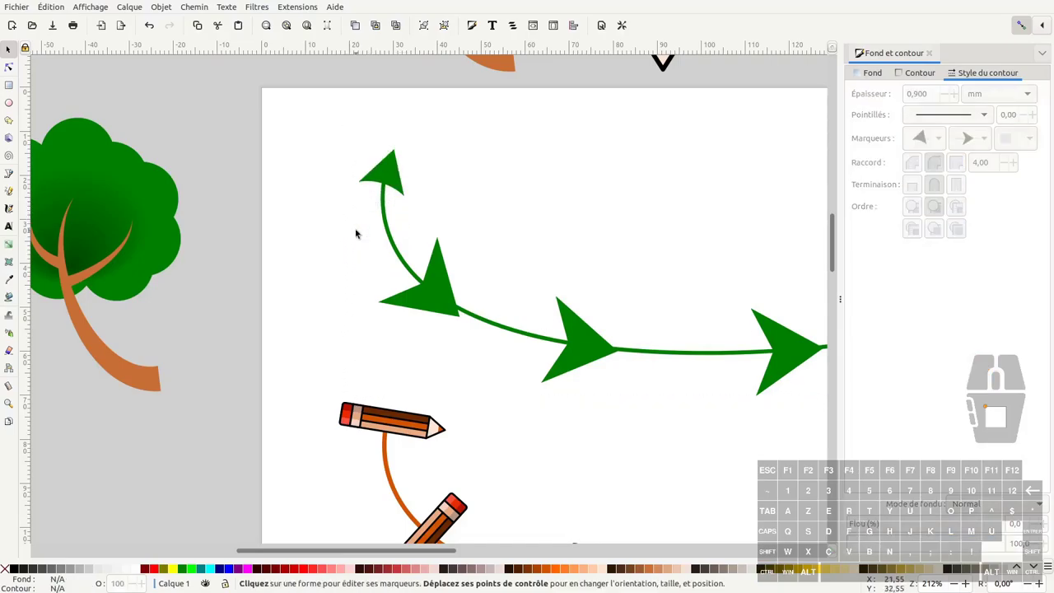
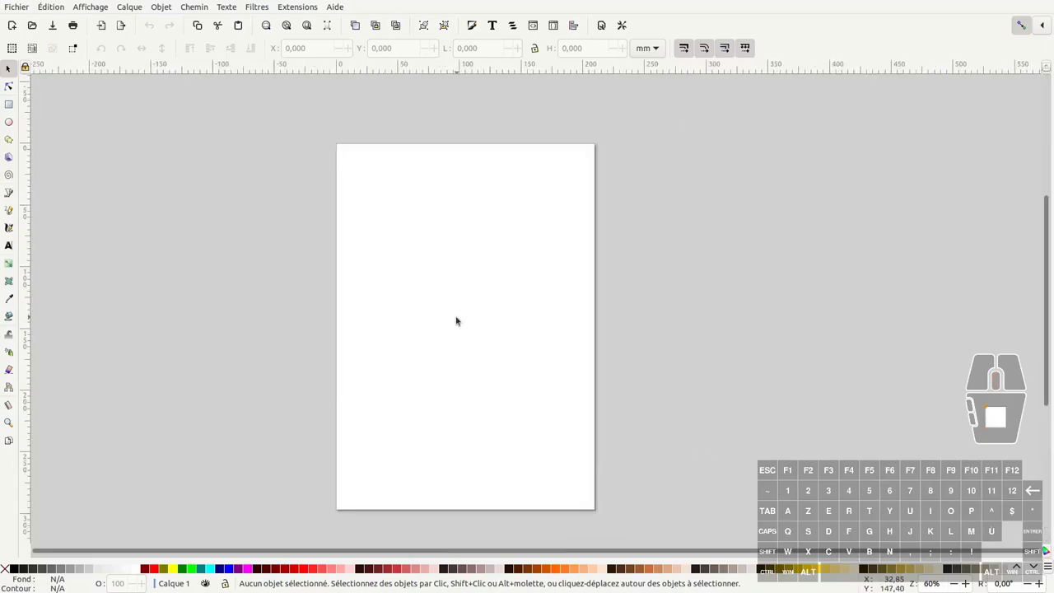
- Zoom in on the blank page of the new document
{"action": "middle_click", "coordinate": [508, 295]}
{"action": "middle_click", "coordinate": [552, 271]}
{"action": "middle_click", "coordinate": [481, 267]}
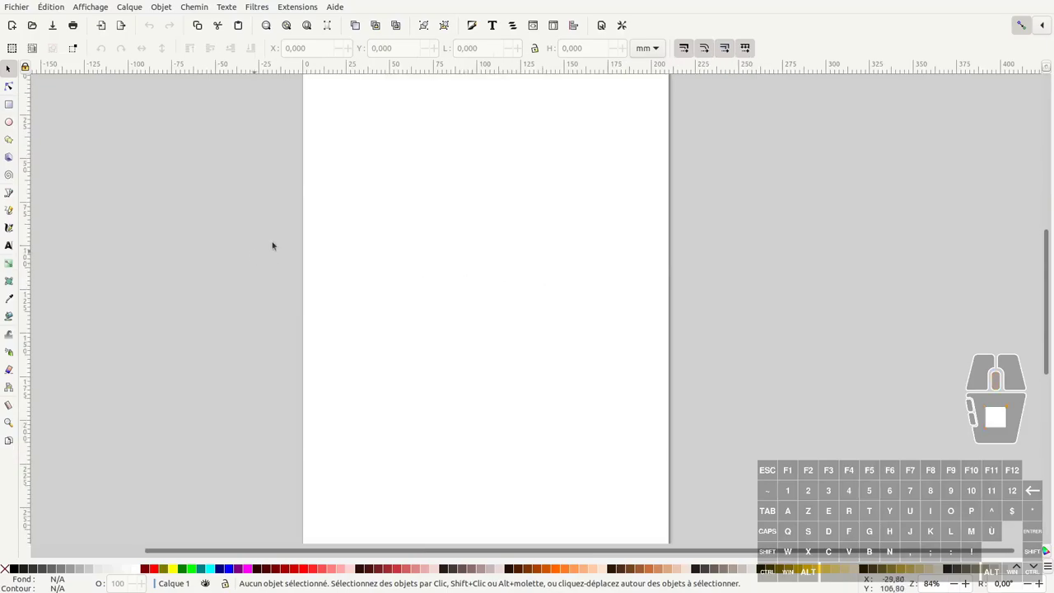
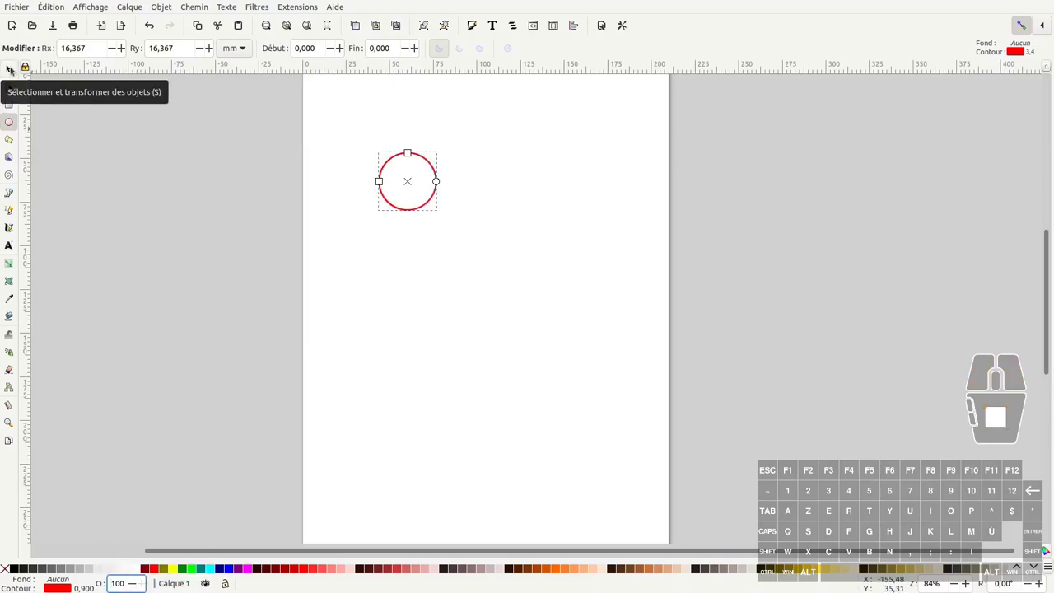
- Duplicate the red circle into nine overlapping copies, union them into one cloud path and fill it green
{"action": "left_click", "coordinate": [12, 69]}
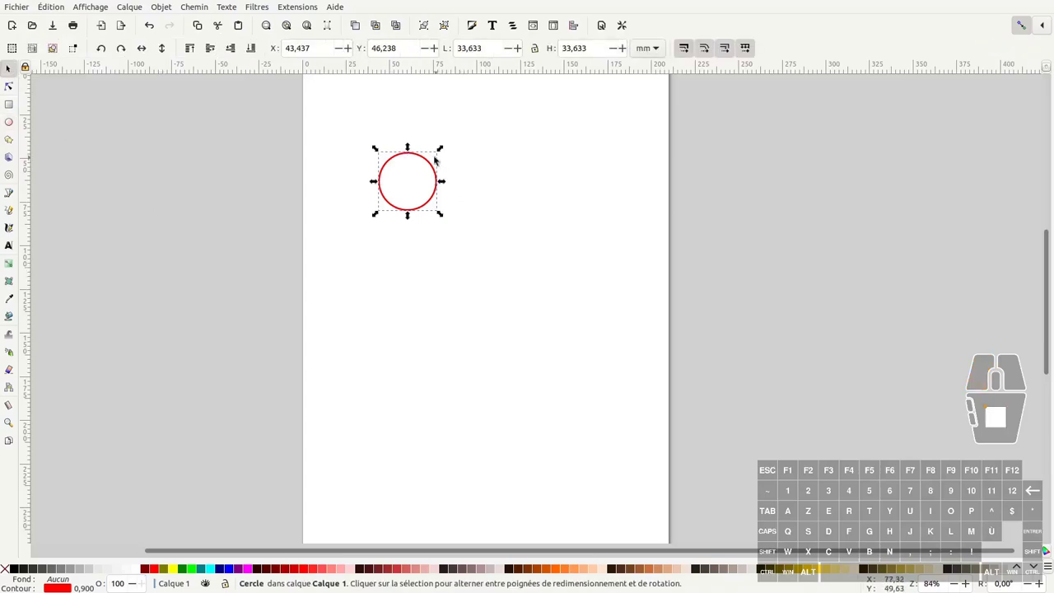
{"action": "left_click_drag", "start_coordinate": [432, 168], "coordinate": [603, 127]}
{"action": "left_click", "coordinate": [613, 122]}
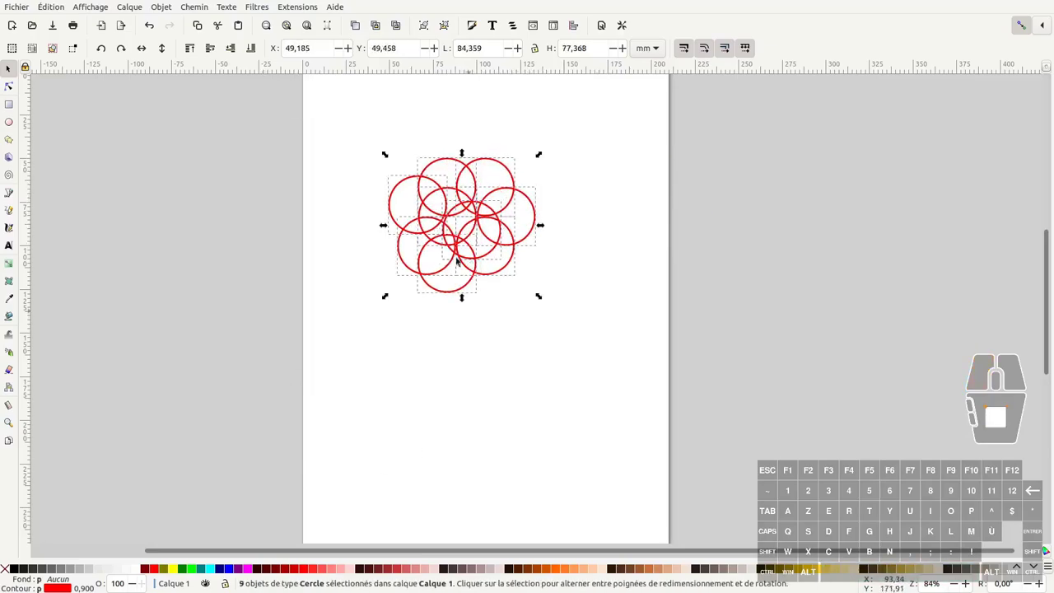
{"action": "left_click", "coordinate": [222, 67]}
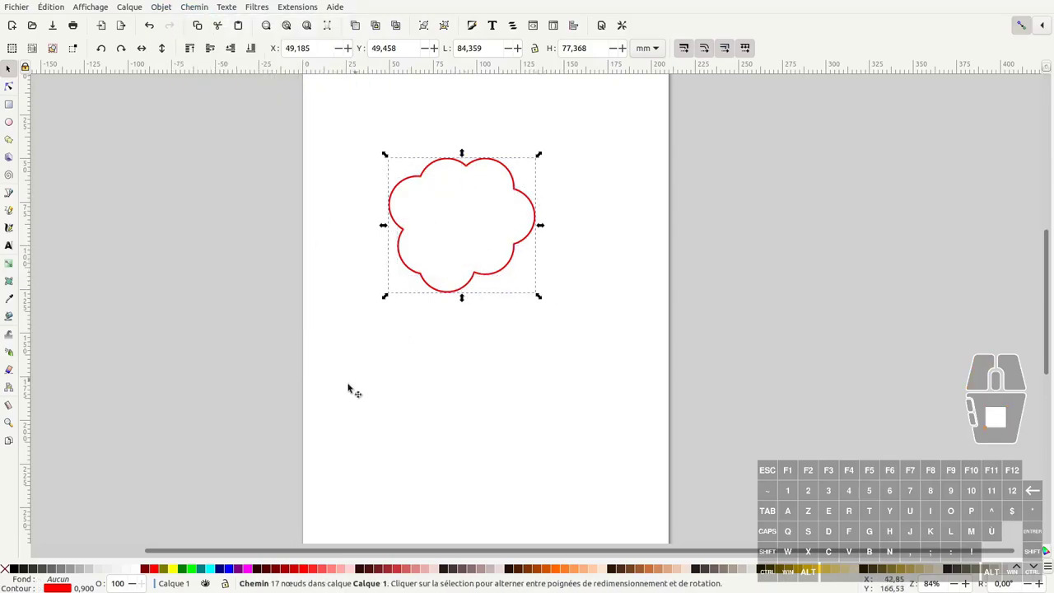
{"action": "left_click", "coordinate": [183, 569]}
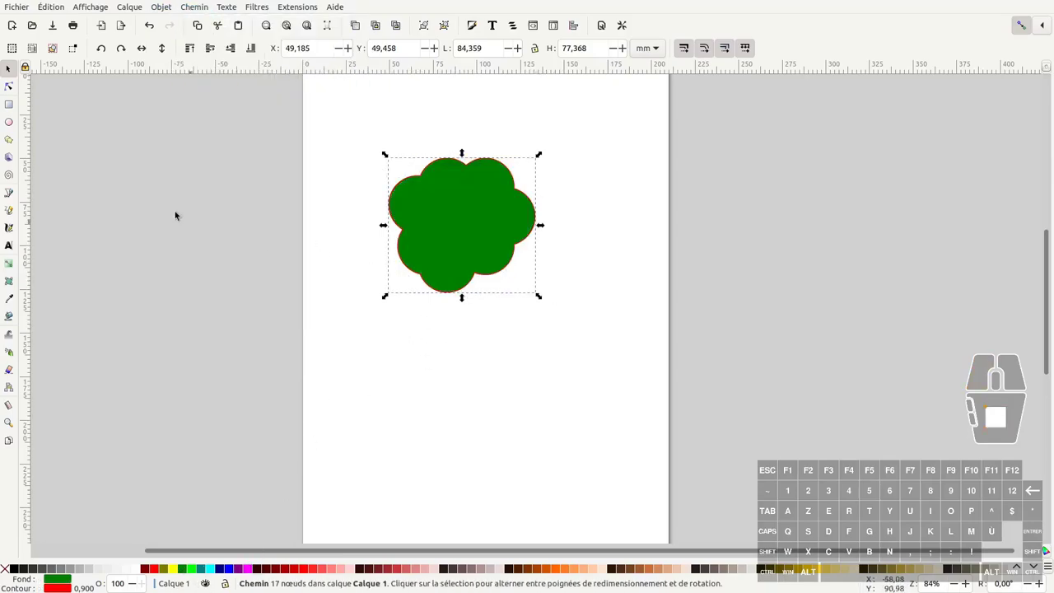
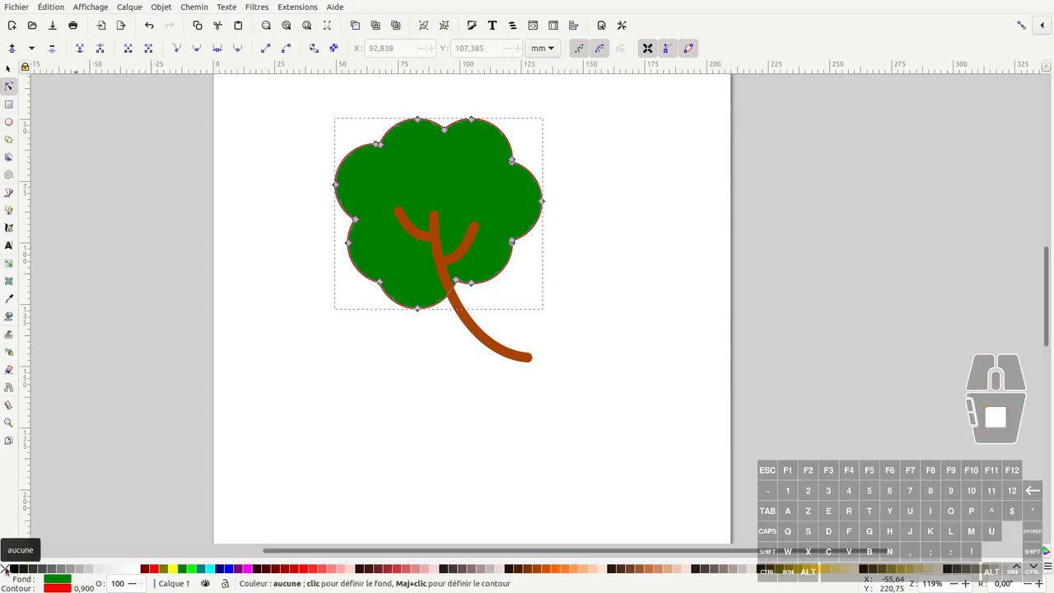
- Remove the red outline from the green cloud shape
{"action": "middle_click", "coordinate": [10, 567]}
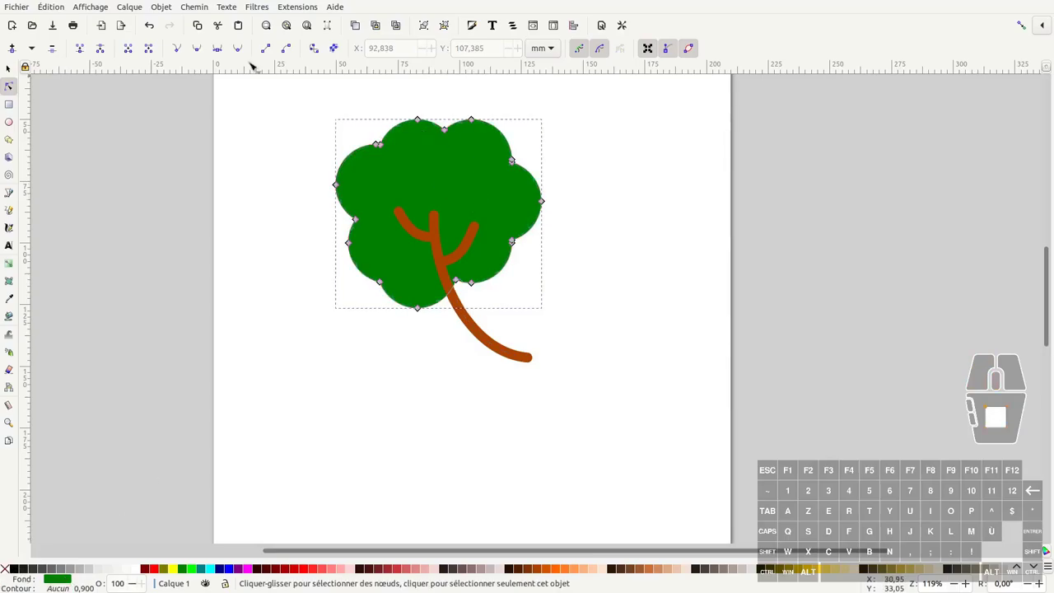
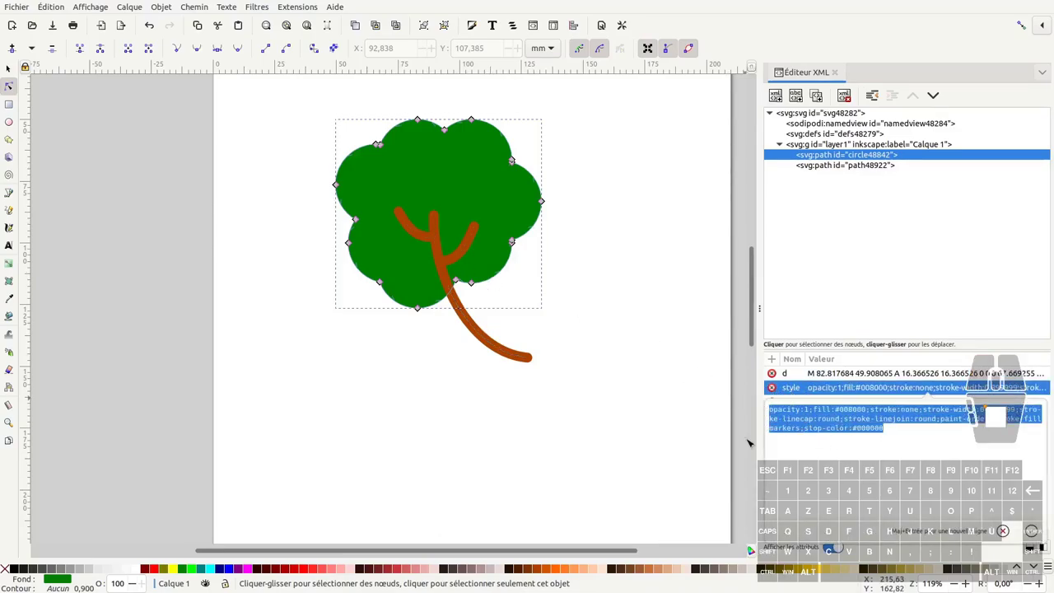
- Edit the tree group's node text in the XML editor
{"action": "key", "text": "BackSpace"}
{"action": "key", "text": "BackSpace"}
{"action": "key", "text": "BackSpace"}
{"action": "key", "text": ":"}
{"action": "key", "text": "s"}
{"action": "key", "text": "BackSpace"}
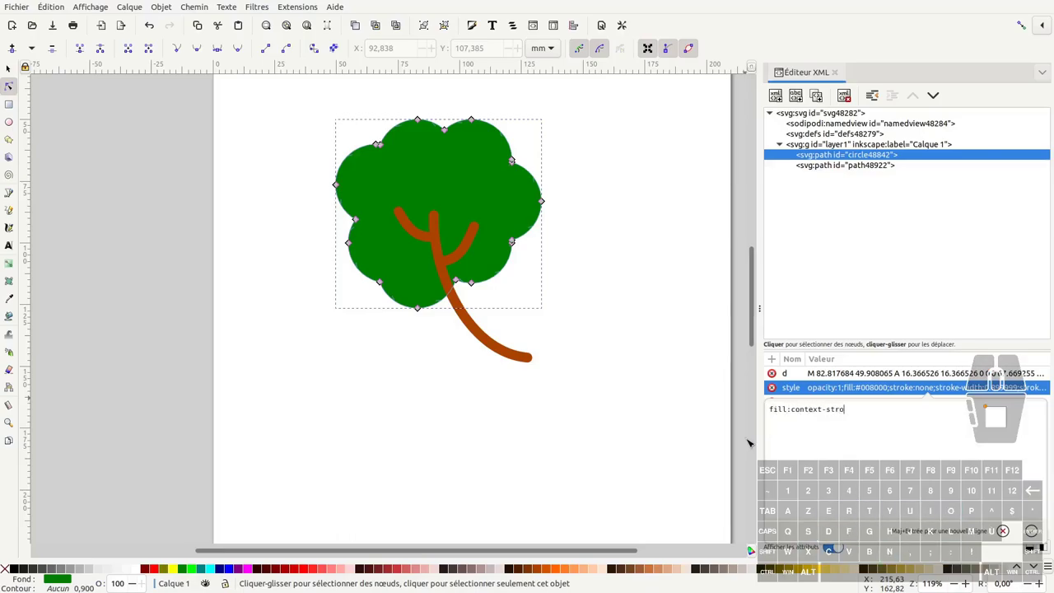
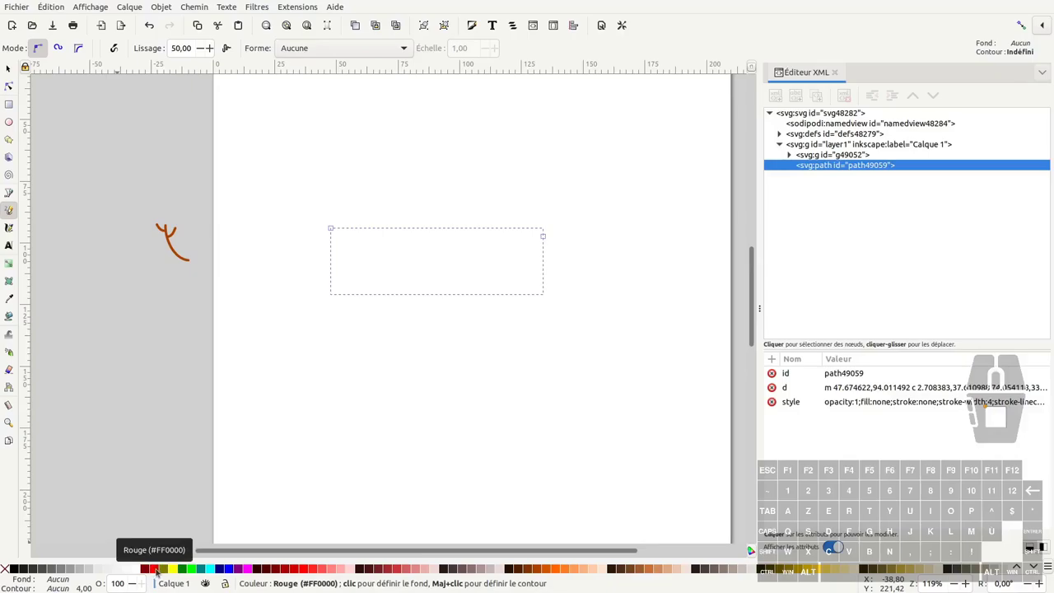
- Give the freehand curve a red stroke
{"action": "middle_click", "coordinate": [158, 569]}
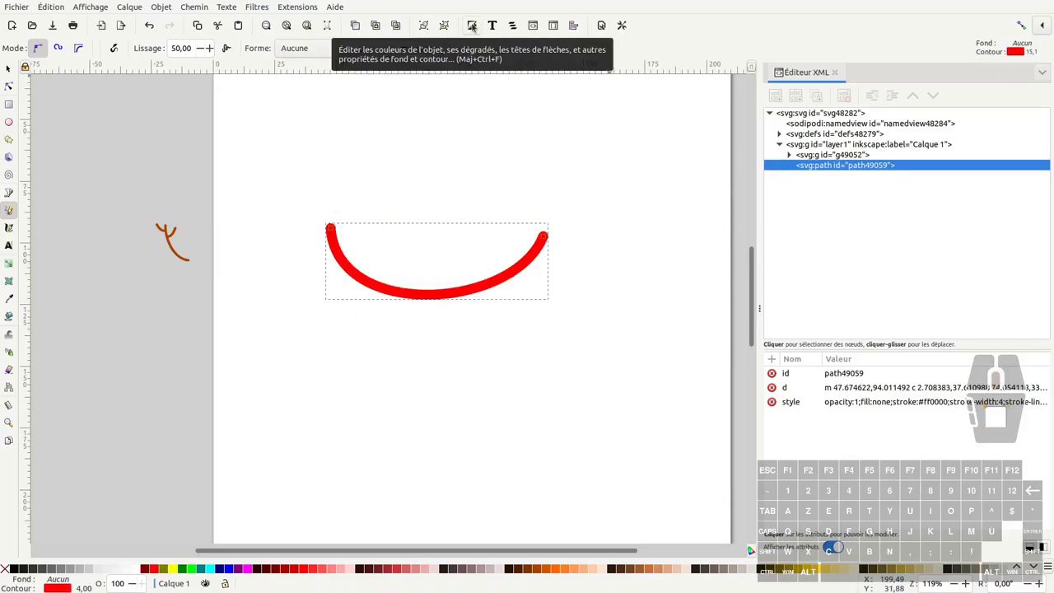
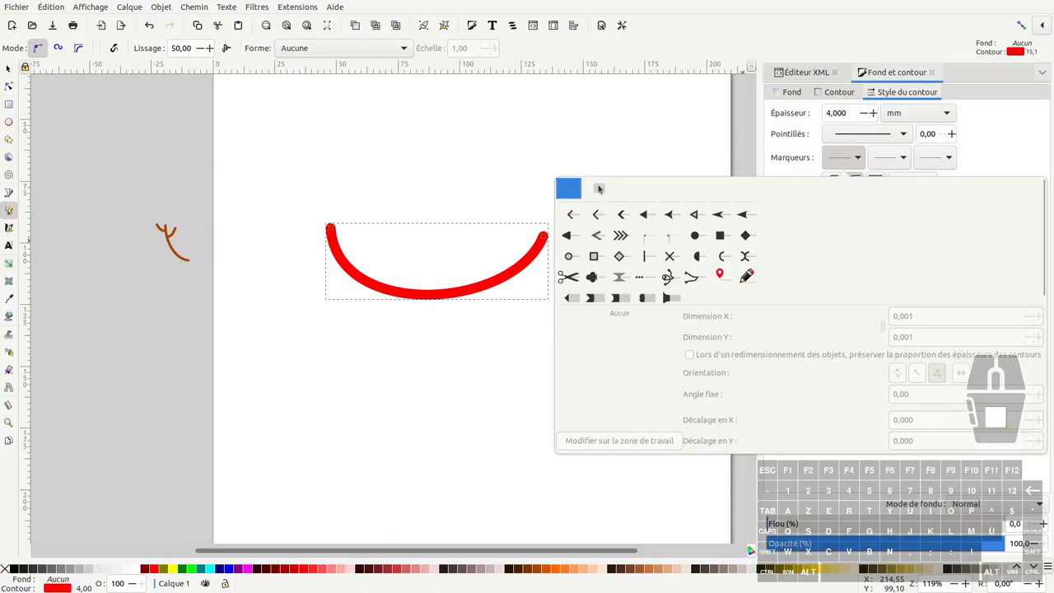
- Apply the custom cloud-tree marker to the curve and add two nodes so five trees appear
{"action": "left_click", "coordinate": [601, 189]}
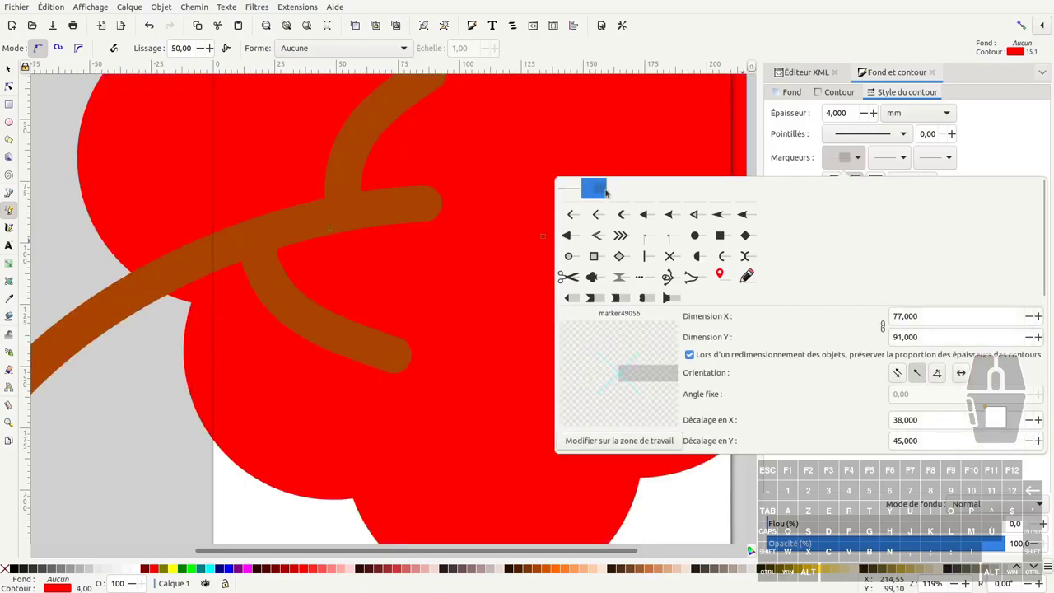
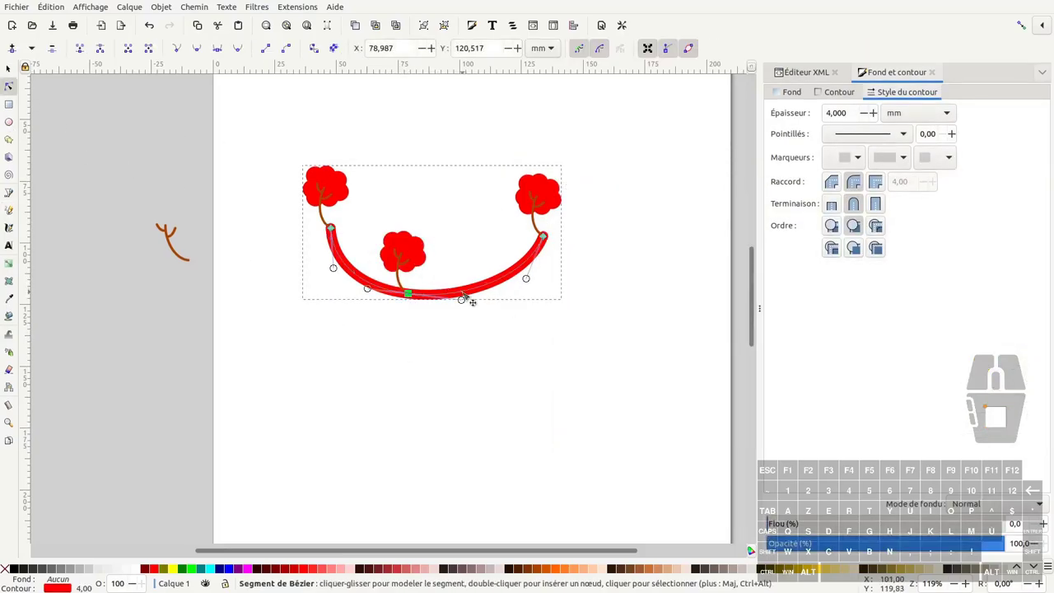
{"action": "double_click", "coordinate": [467, 298]}
{"action": "double_click", "coordinate": [510, 281]}
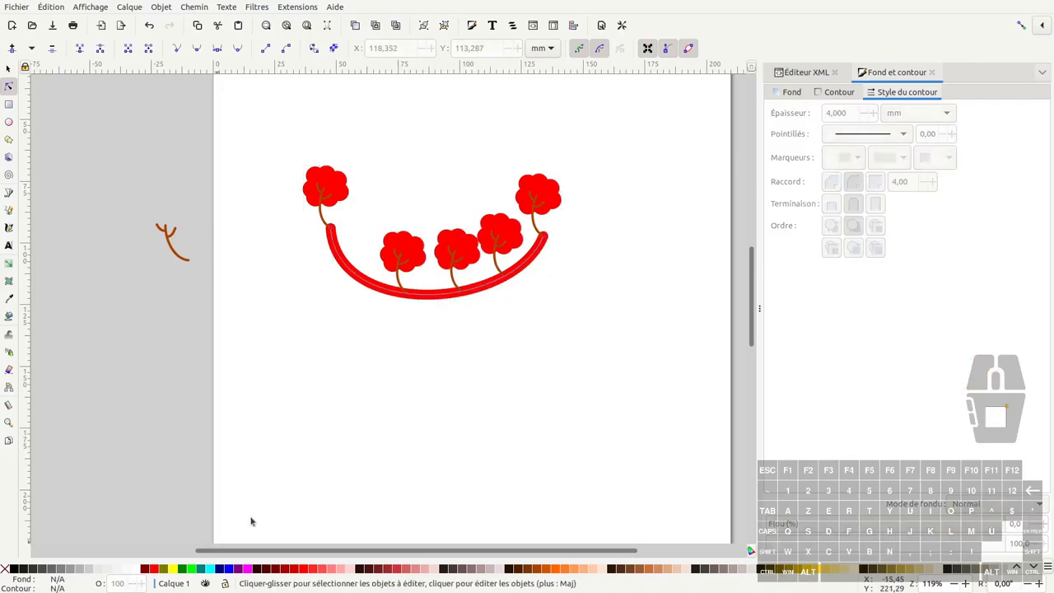